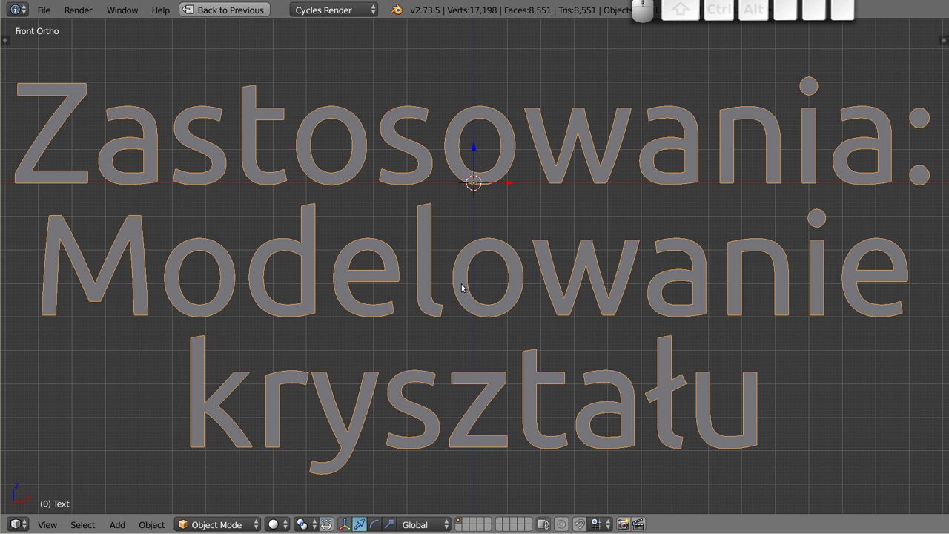
# Step: Delete the title text object and return from fullscreen to the default workspace layout
pyautogui.press('x')
pyautogui.click(495, 244)
pyautogui.moveTo(510, 164); pyautogui.dragTo(472, 216)
pyautogui.press('shift+space')
pyautogui.moveTo(364, 215); pyautogui.dragTo(430, 261)
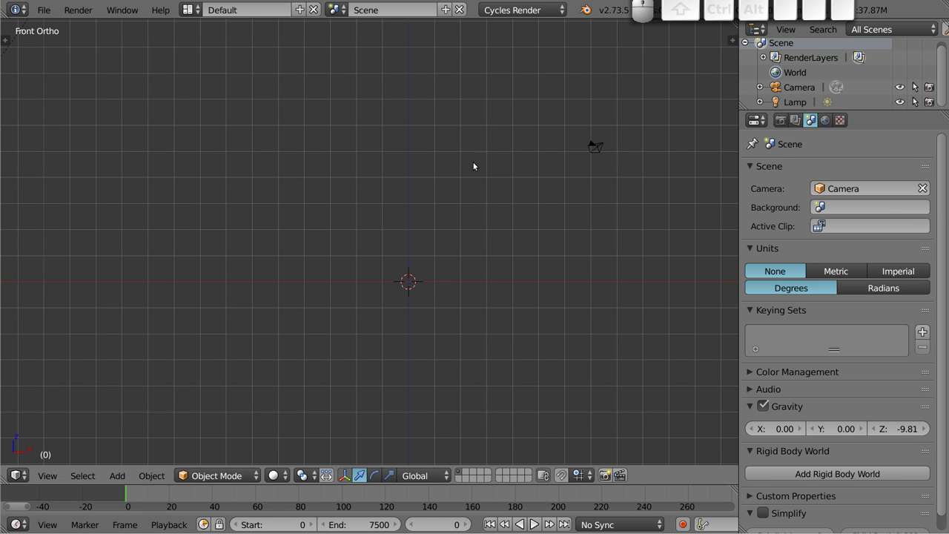
# Step: Add a circle mesh at the scene origin via the Shift+A add list
pyautogui.middleClick(453, 201)
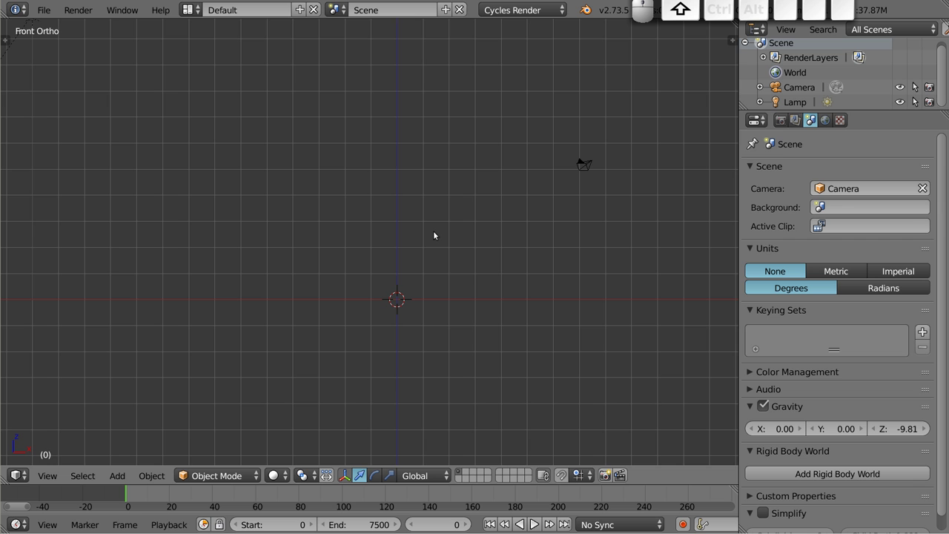
pyautogui.press('shift+a')
pyautogui.click(477, 275)
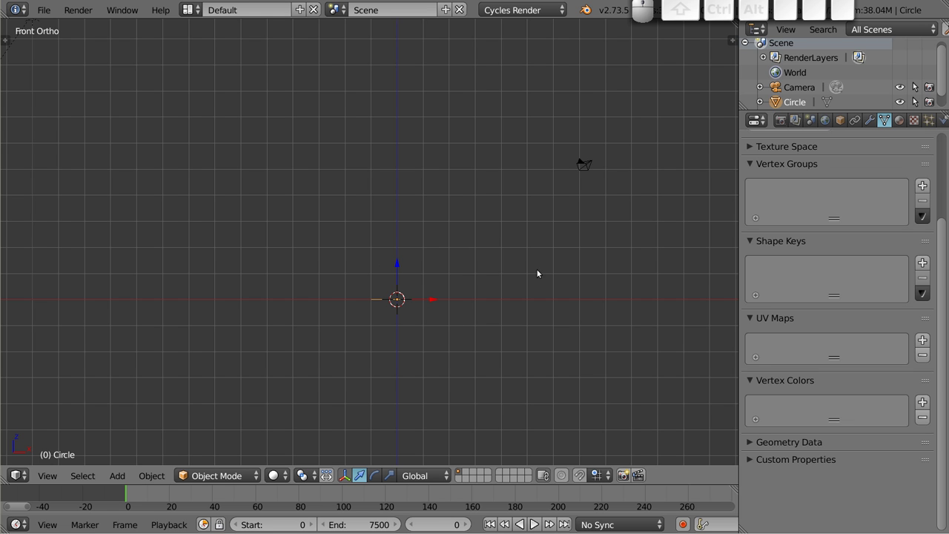
pyautogui.press('F6')
# Step: Give the circle 5 vertices and Fill Type Nothing, leaving a pentagon outline
pyautogui.click(724, 284)
pyautogui.click(716, 275)
pyautogui.press('5')
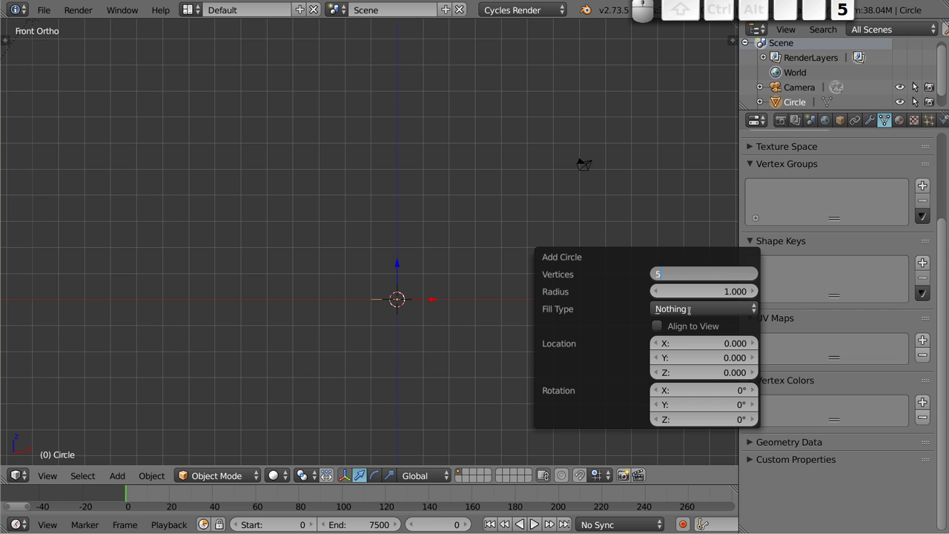
pyautogui.click(615, 298)
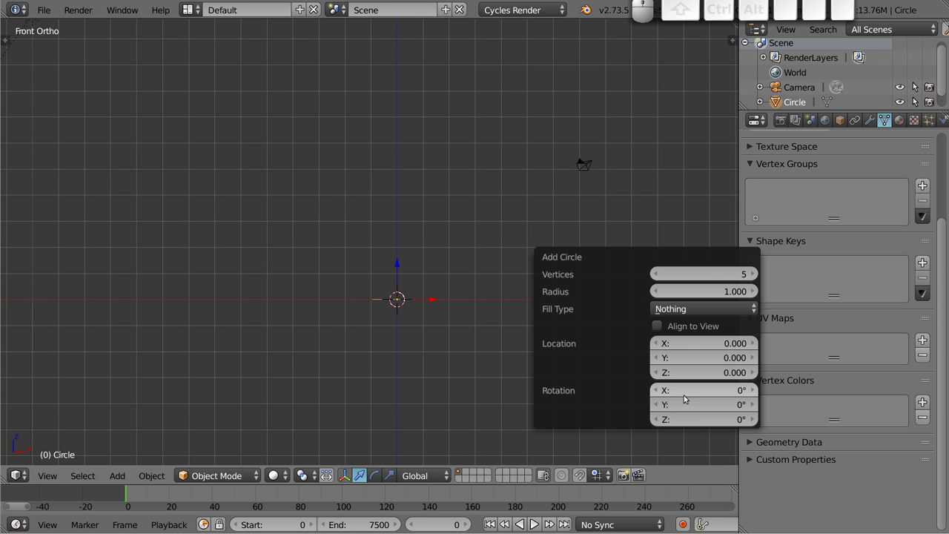
pyautogui.moveTo(406, 285); pyautogui.dragTo(405, 289)
pyautogui.scroll(3)
pyautogui.moveTo(406, 296); pyautogui.dragTo(455, 302)
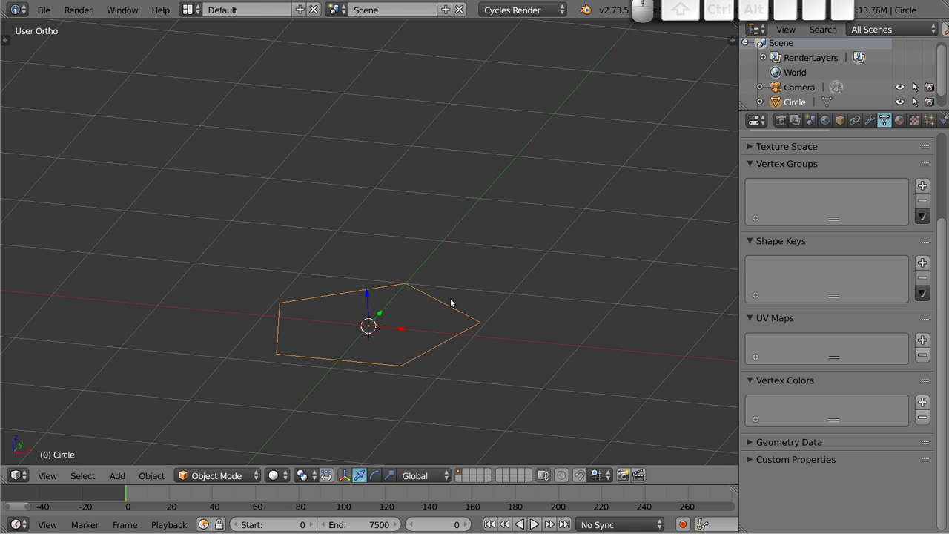
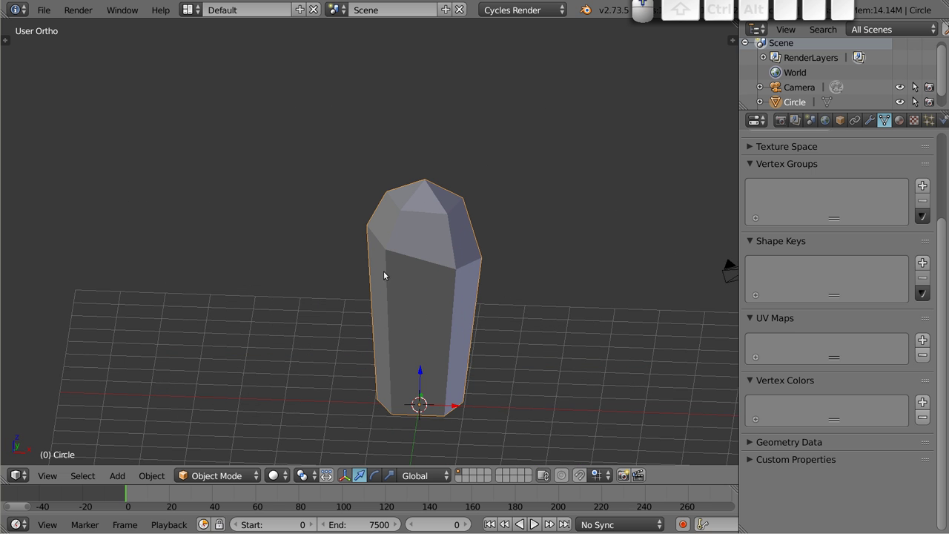
# Step: Delete the first crystal and add a cylinder mesh at the scene centre
pyautogui.scroll(3)
pyautogui.middleClick(442, 309)
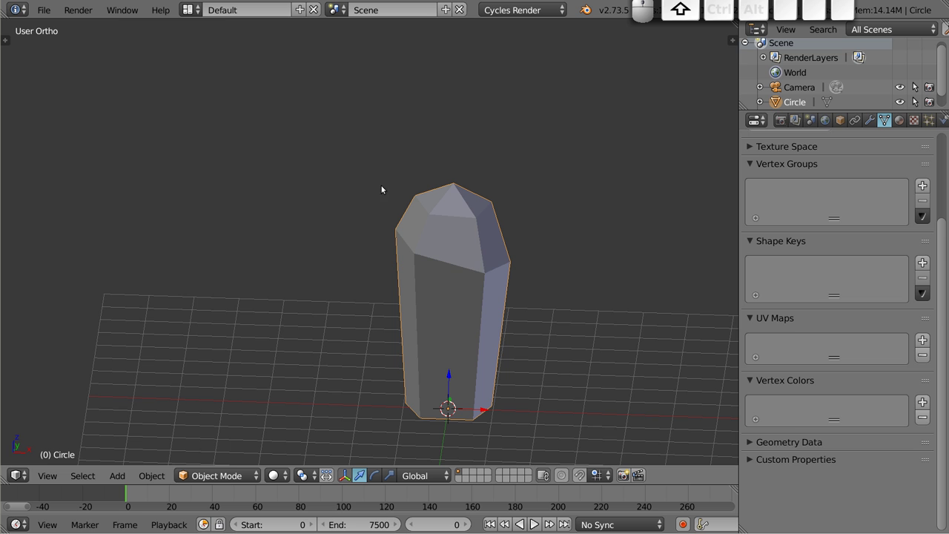
pyautogui.press('x')
pyautogui.doubleClick(471, 245)
pyautogui.press('shift+a')
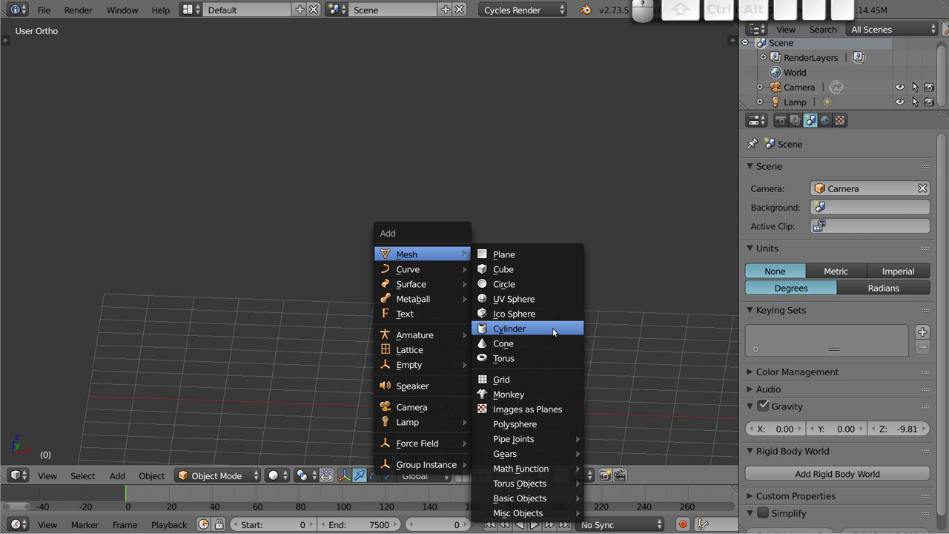
pyautogui.click(558, 331)
pyautogui.moveTo(457, 407); pyautogui.dragTo(471, 351)
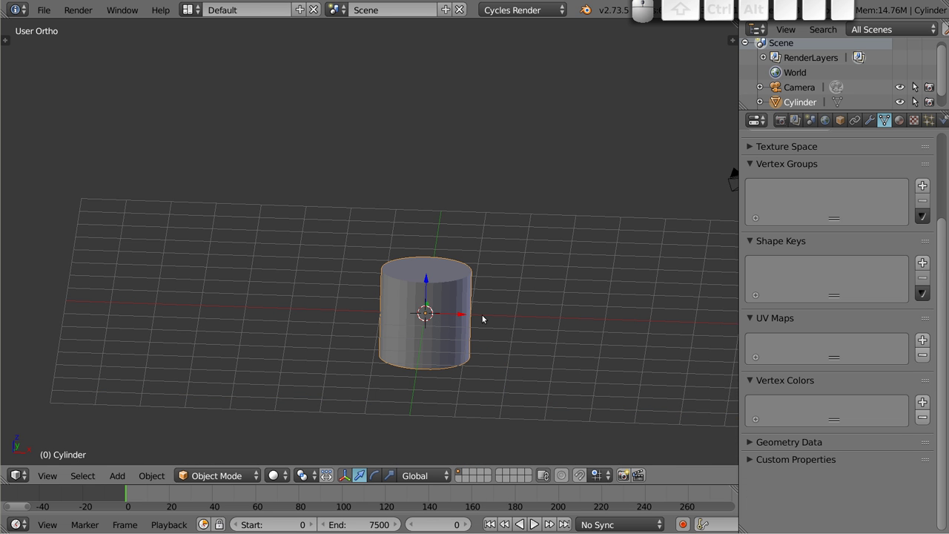
# Step: Set the cylinder to 5 vertices, view it from the front and enter Edit Mode
pyautogui.press('F6')
pyautogui.click(669, 349)
pyautogui.press('5')
pyautogui.click(562, 364)
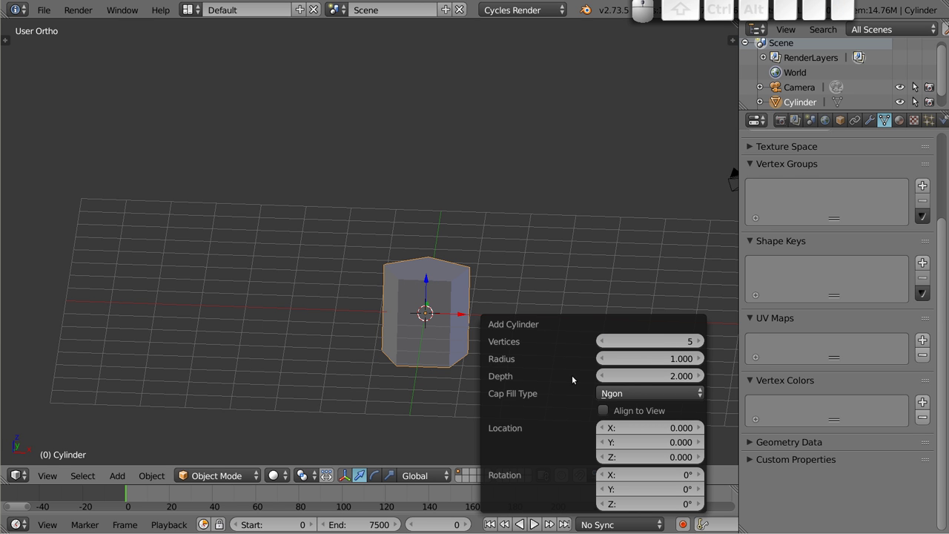
pyautogui.scroll(-3)
pyautogui.moveTo(432, 329); pyautogui.dragTo(489, 321)
pyautogui.press('Tab')
pyautogui.press('1')
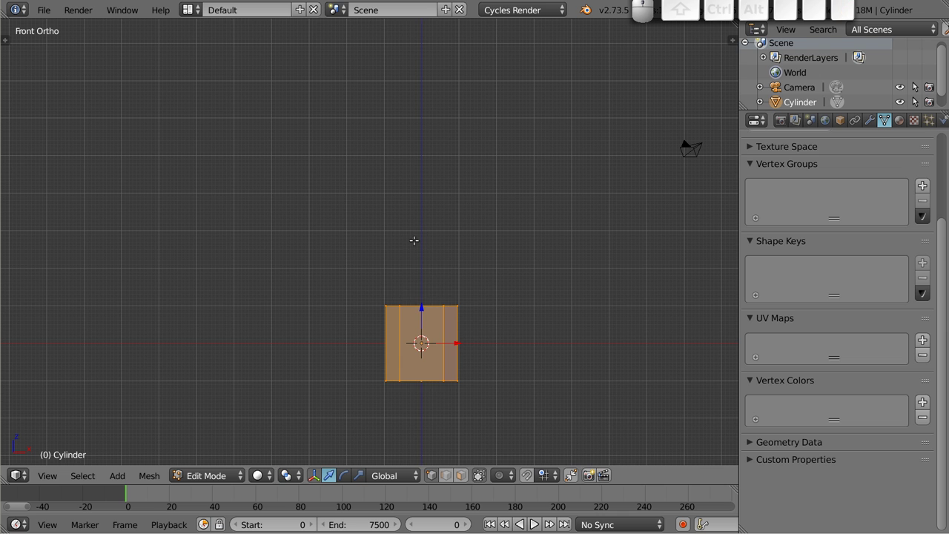
# Step: Cancel an accidental resize and move the cylinder mesh up so its base sits on the ground
pyautogui.moveTo(422, 309); pyautogui.dragTo(428, 327)
pyautogui.press('Tab')
pyautogui.press('s')
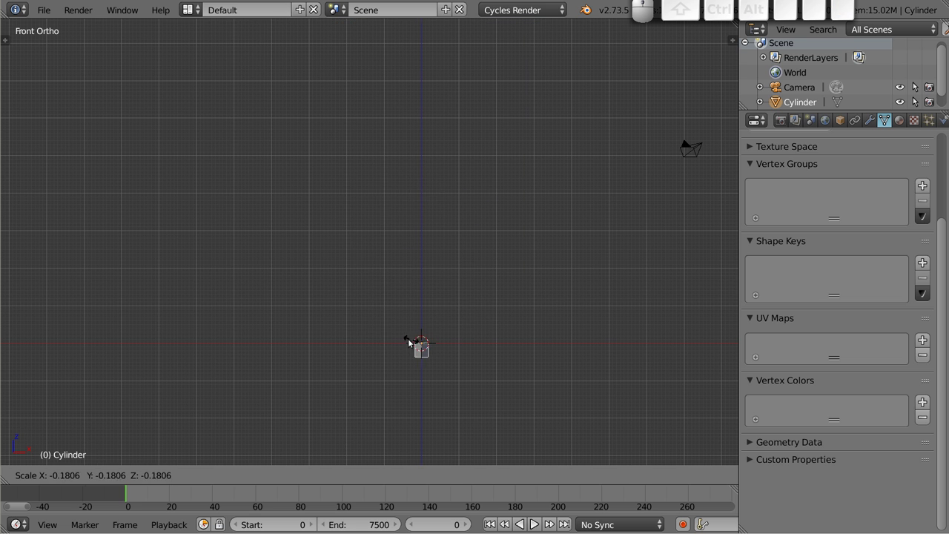
pyautogui.press('Escape')
pyautogui.press('Tab')
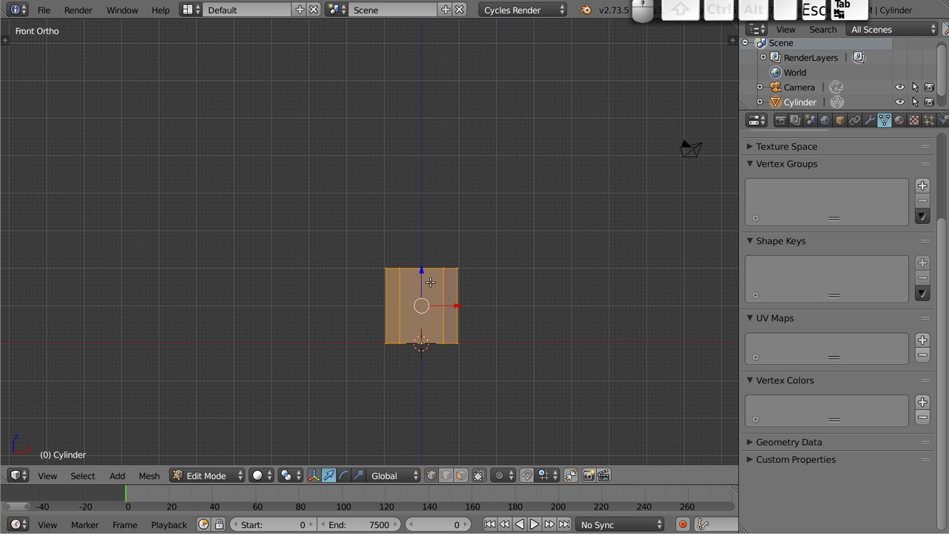
# Step: Try a Knife cut from the Mesh Tools shelf, then deselect the whole mesh
pyautogui.press('t')
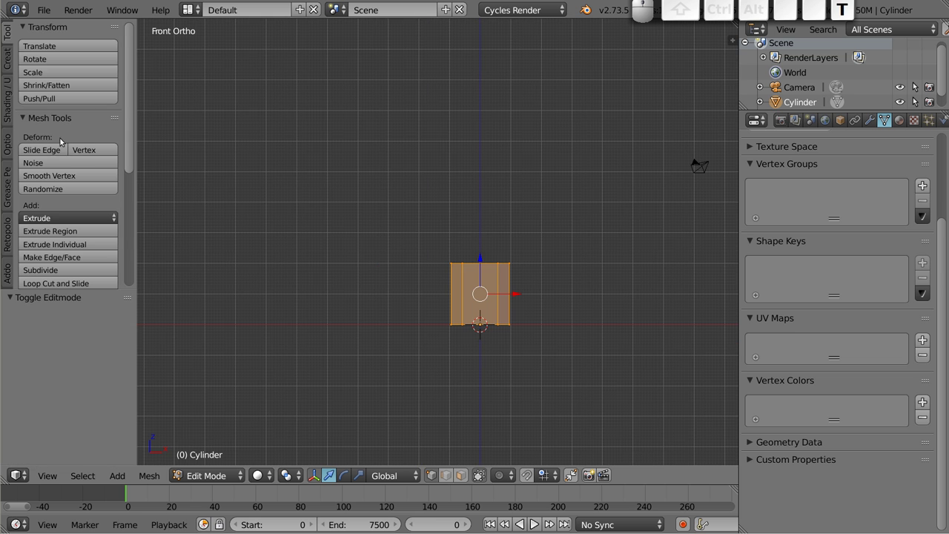
pyautogui.scroll(-3)
pyautogui.scroll(-3)
pyautogui.click(59, 187)
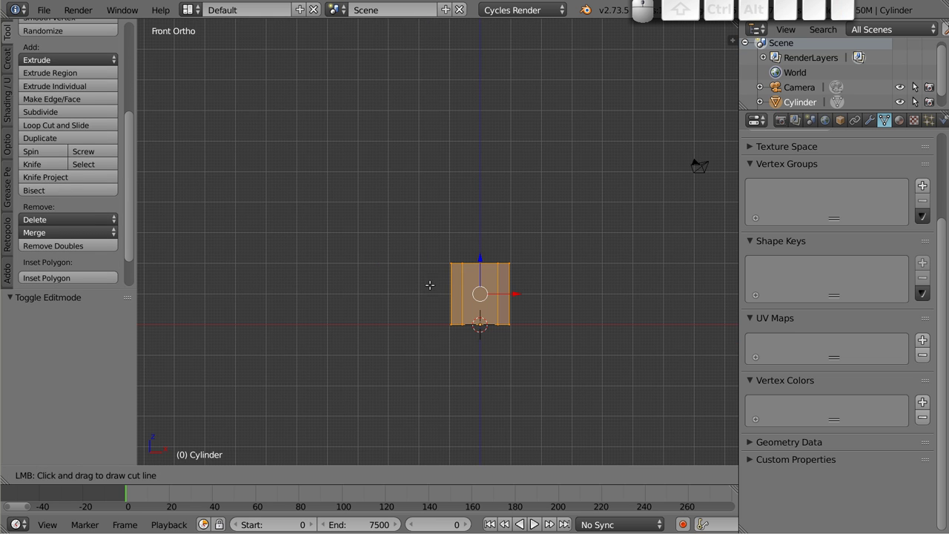
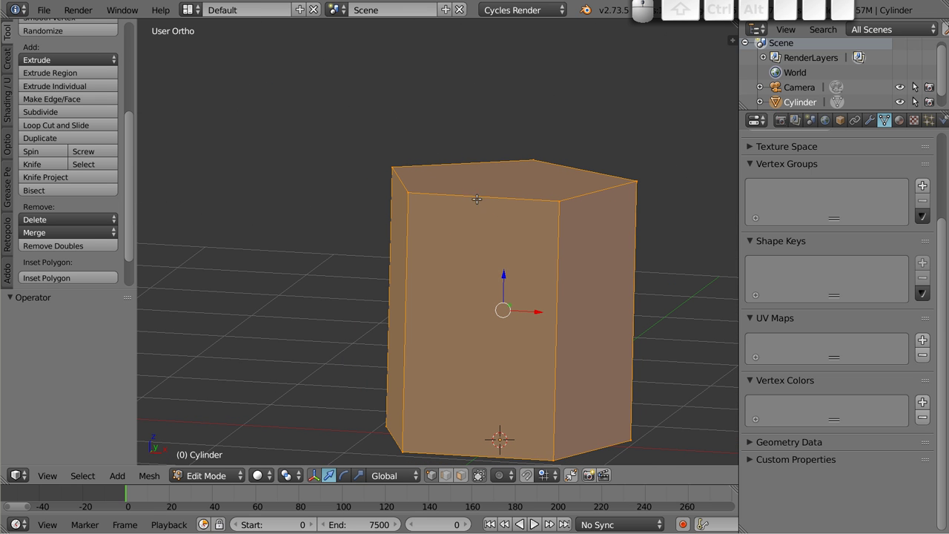
pyautogui.press('a')
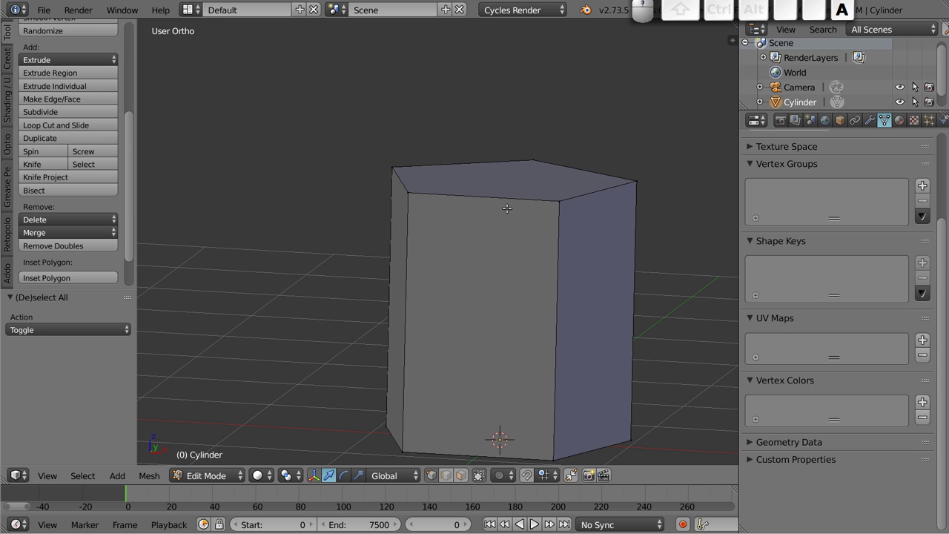
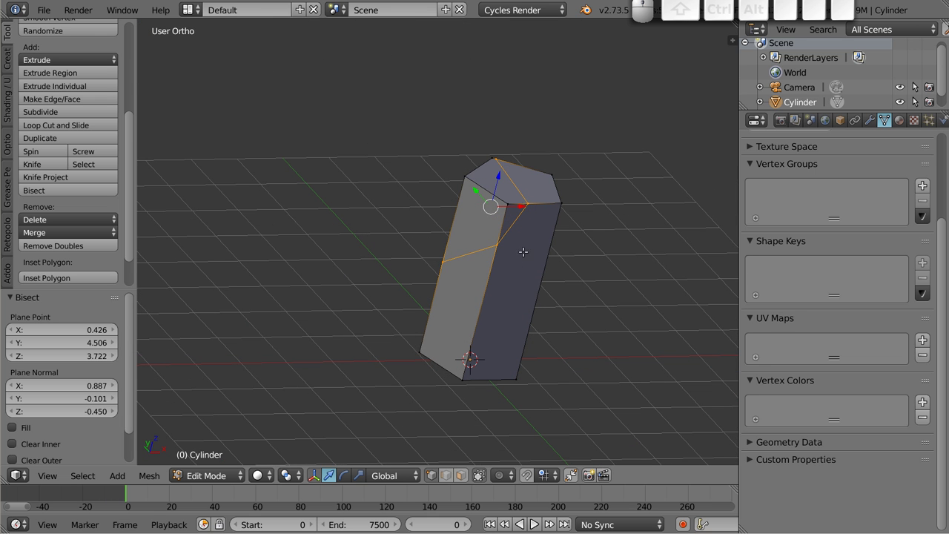
# Step: Enable Clear Inner and Fill on the bisect so the slanted cut leaves a closed angled cap
pyautogui.scroll(-3)
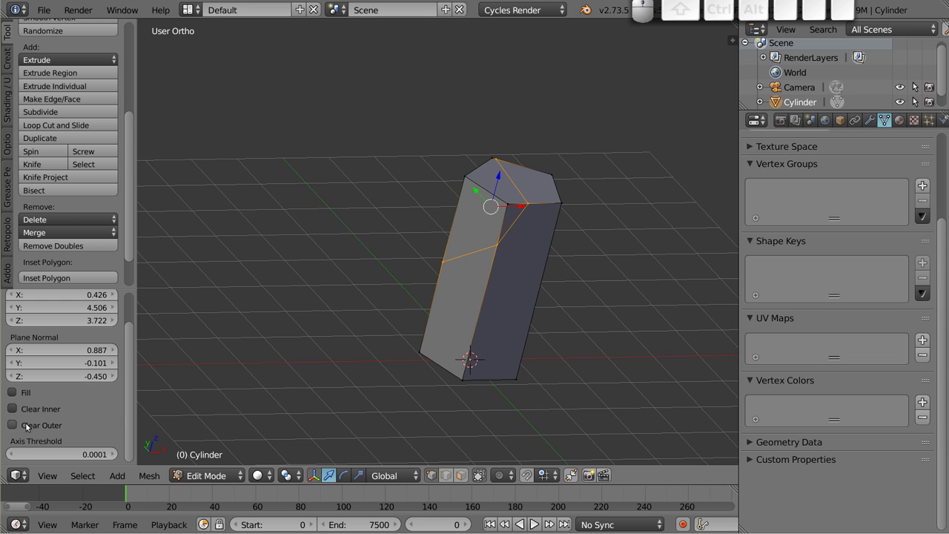
pyautogui.click(20, 413)
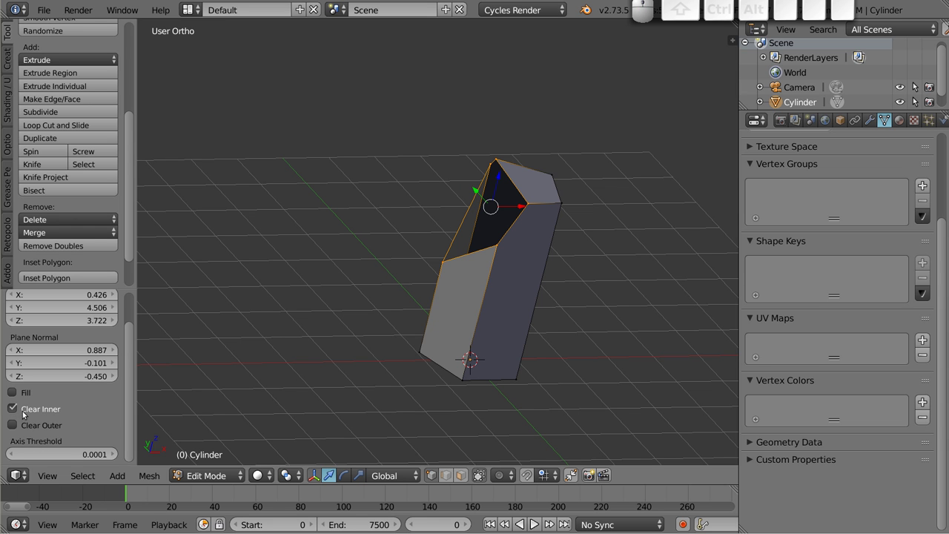
pyautogui.click(15, 390)
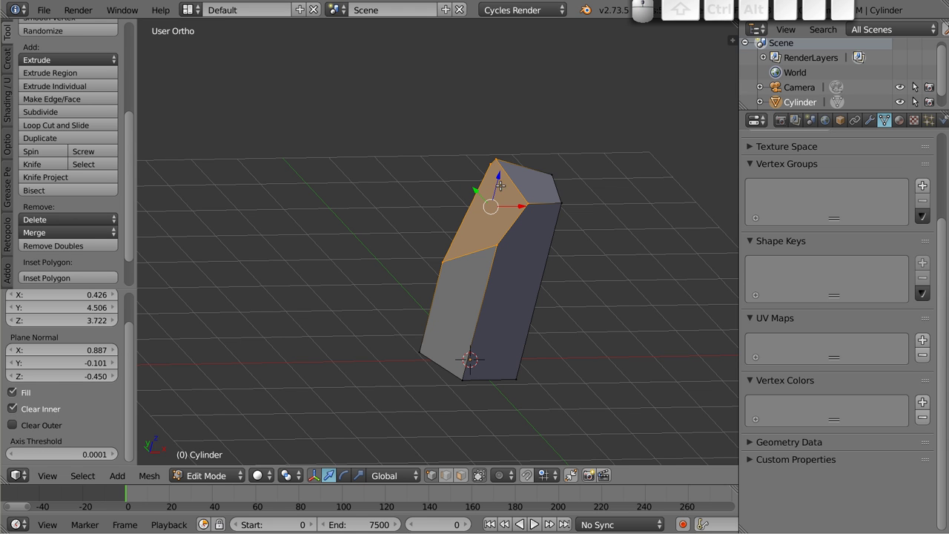
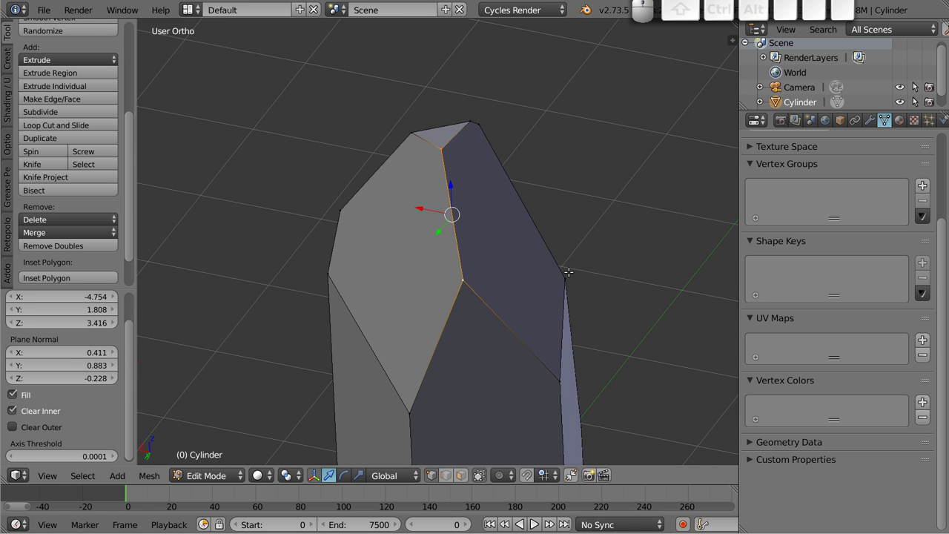
# Step: Bevel the selected tip edge with one segment using Ctrl+B
pyautogui.press('ctrl+b')
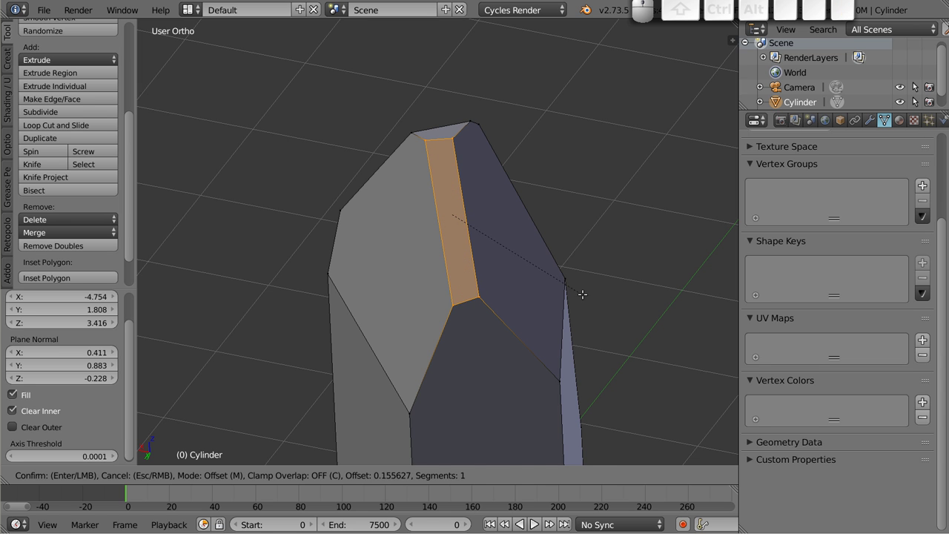
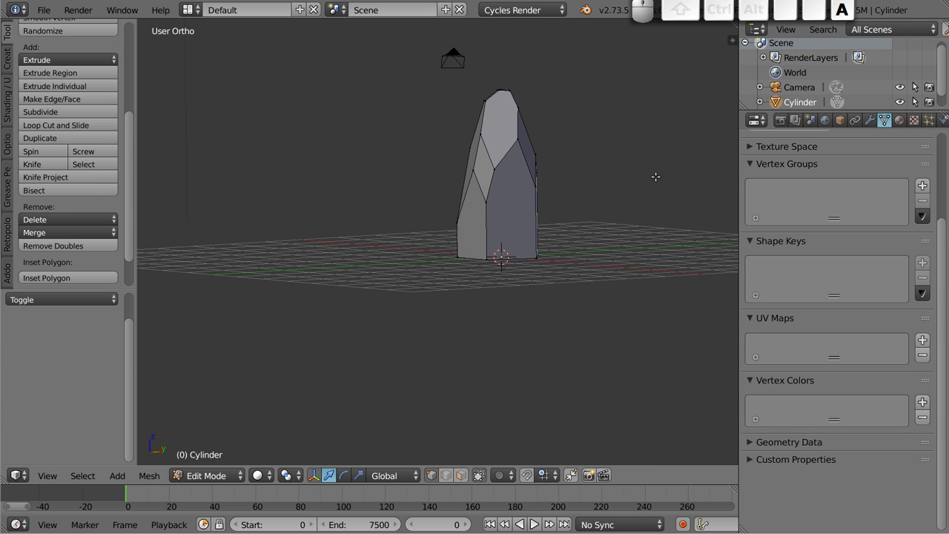
# Step: Leave Edit Mode and squash the crystal along the Z axis into a lower lump
pyautogui.press('Tab')
pyautogui.press('s')
pyautogui.press('z')
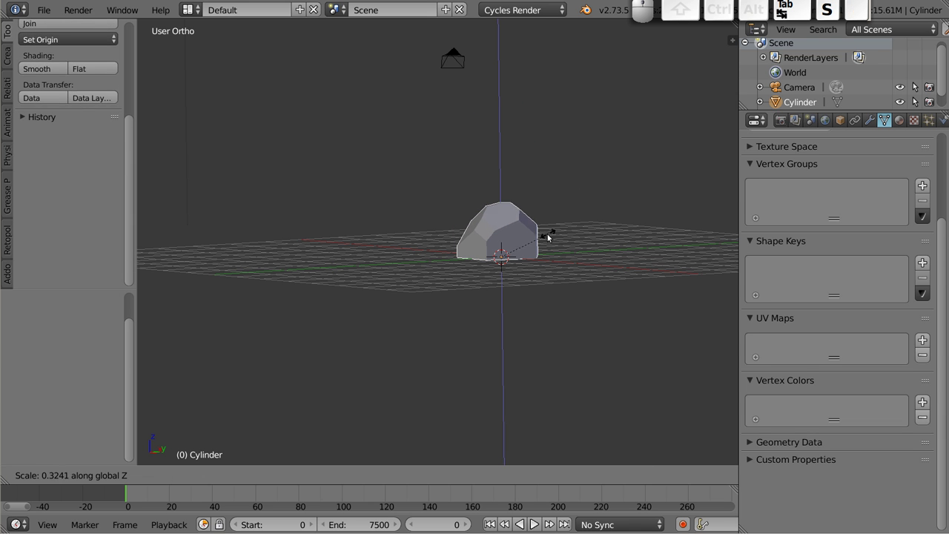
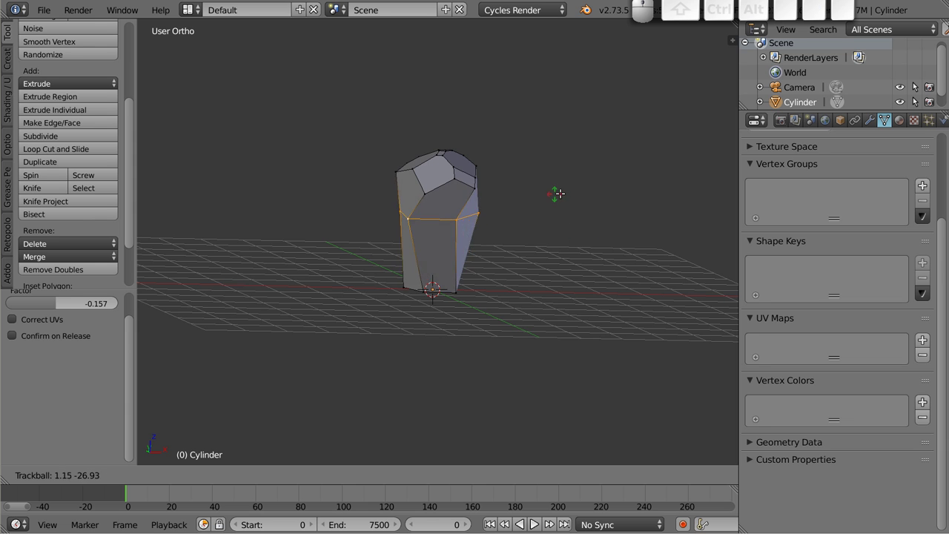
# Step: Rotate the middle edge ring so the crystal's sides break at a slant
pyautogui.press('Escape')
pyautogui.press('r')
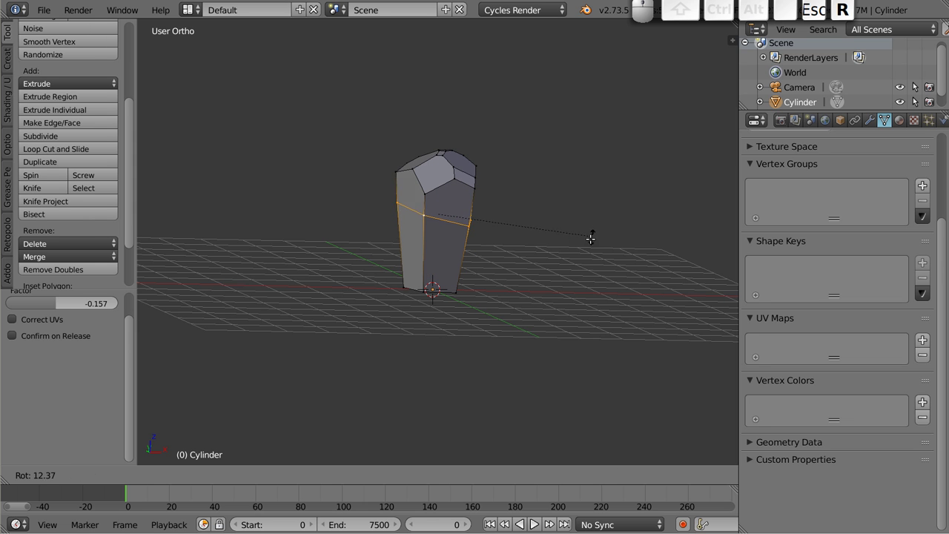
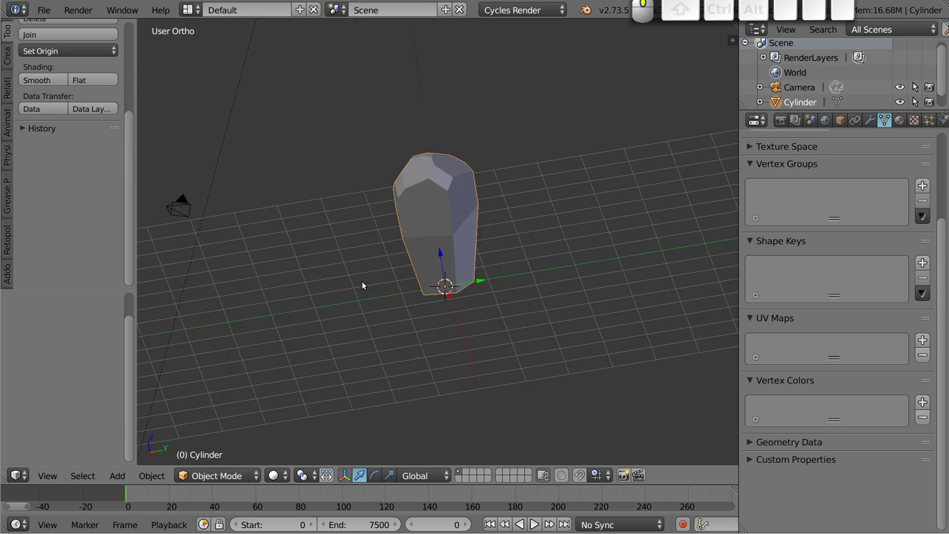
# Step: Add a plane mesh beneath the crystal and scale it up about 3.5 times as ground
pyautogui.moveTo(505, 233); pyautogui.dragTo(415, 176)
pyautogui.moveTo(422, 204); pyautogui.dragTo(544, 297)
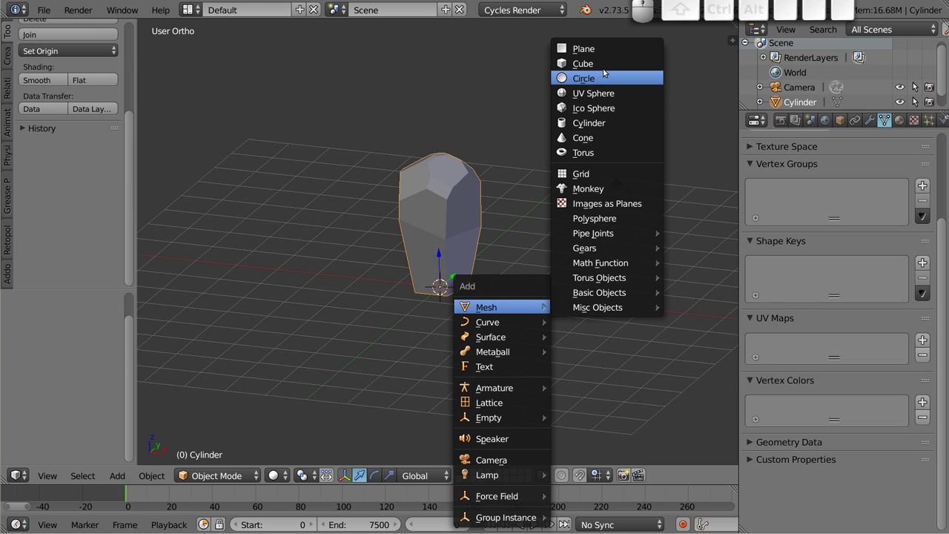
pyautogui.click(617, 52)
pyautogui.press('s')
pyautogui.click(596, 340)
# Step: Orbit the view to inspect the crystal standing on the ground plane
pyautogui.moveTo(431, 208); pyautogui.dragTo(463, 272)
pyautogui.scroll(3)
pyautogui.moveTo(504, 306); pyautogui.dragTo(535, 226)
pyautogui.rightClick(473, 199)
pyautogui.moveTo(436, 260); pyautogui.dragTo(474, 271)
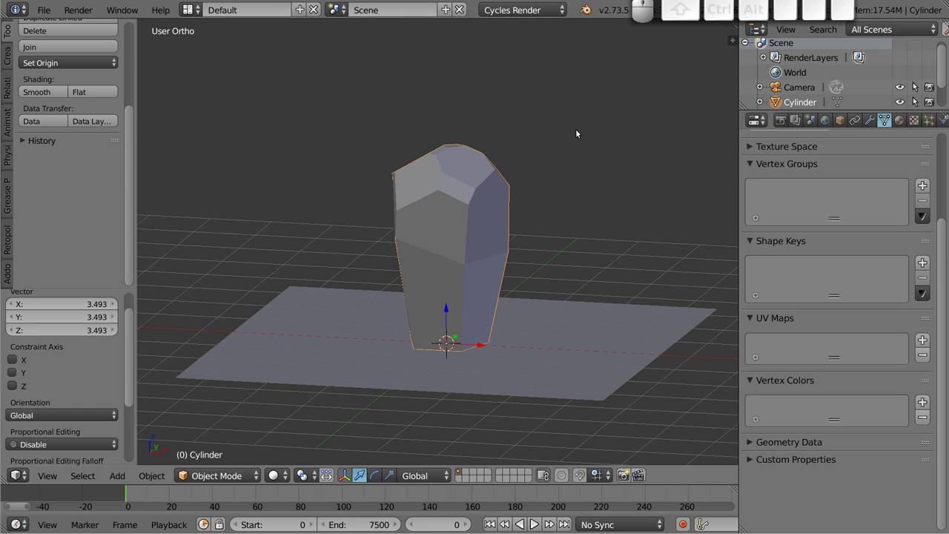